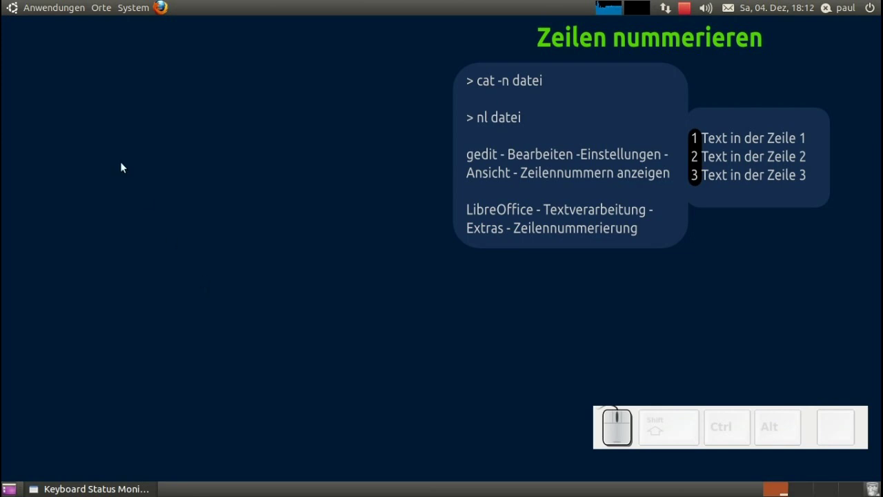
Launch a GNOME Terminal window from Anwendungen > Zubehör.
{"action": "left_click", "coordinate": [34, 9]}
{"action": "left_click", "coordinate": [224, 229]}
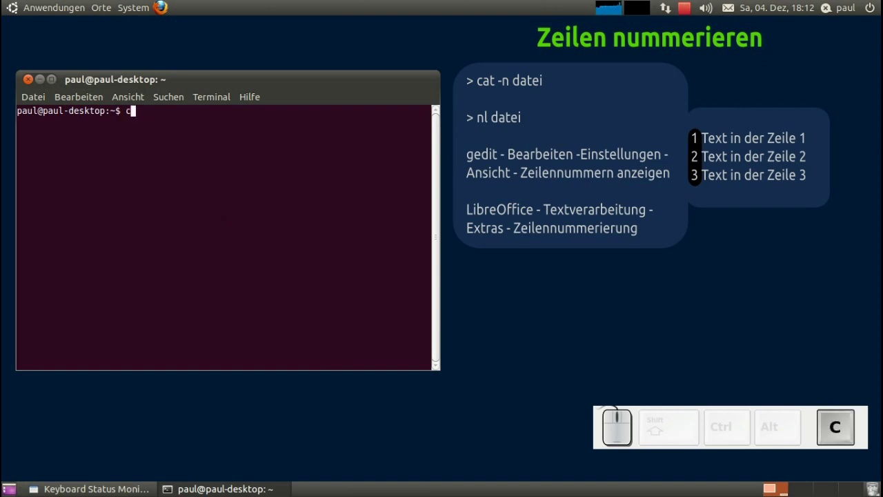
Display datei plainly with cat, then numbered with cat -n.
{"action": "key", "text": "space"}
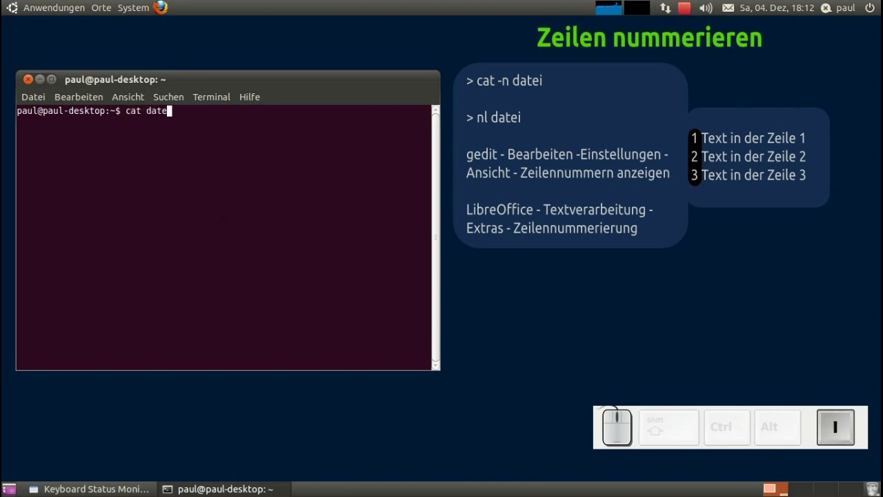
{"action": "key", "text": "Return"}
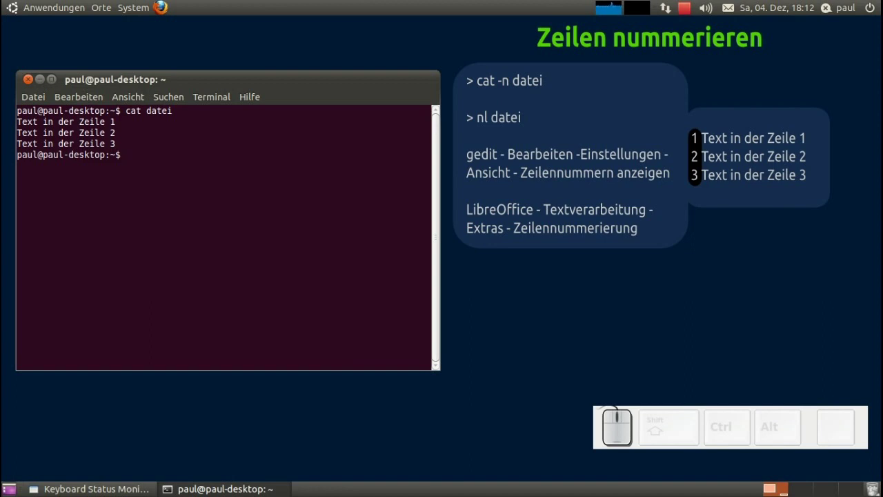
{"action": "key", "text": "Up"}
{"action": "key", "text": "Left"}
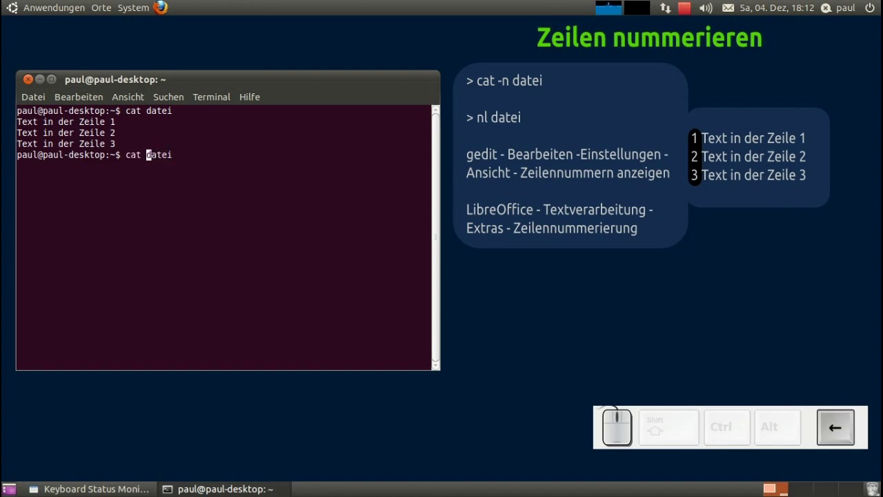
{"action": "key", "text": "space"}
{"action": "key", "text": "Return"}
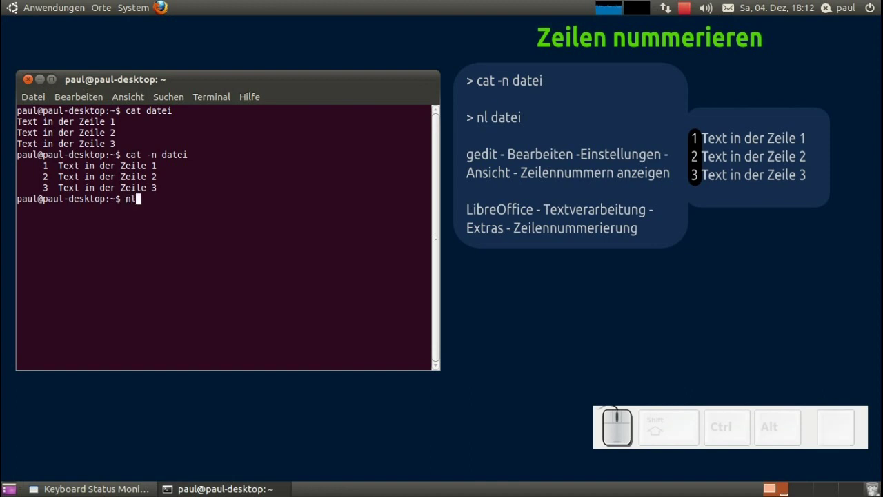
Number datei's lines with nl datei.
{"action": "key", "text": "space"}
{"action": "key", "text": "BackSpace"}
{"action": "key", "text": "Return"}
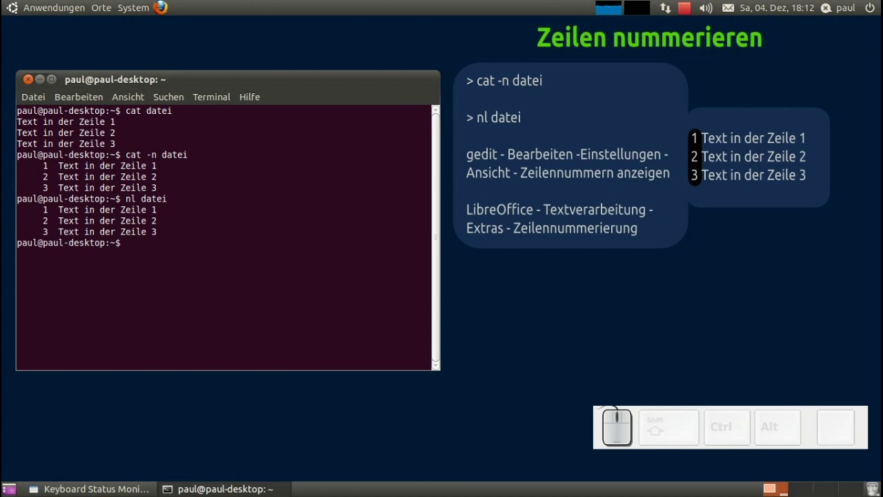
Show nl's option help with nl --help.
{"action": "key", "text": "n"}
{"action": "key", "text": "l"}
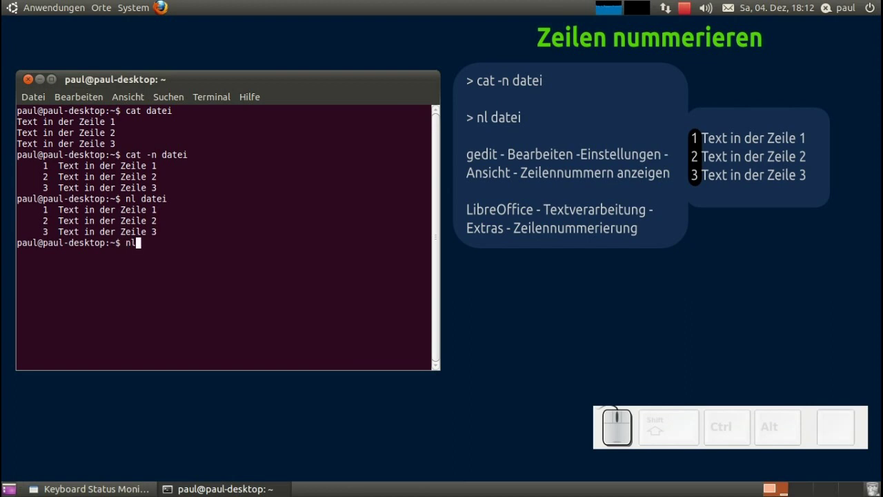
{"action": "key", "text": "space"}
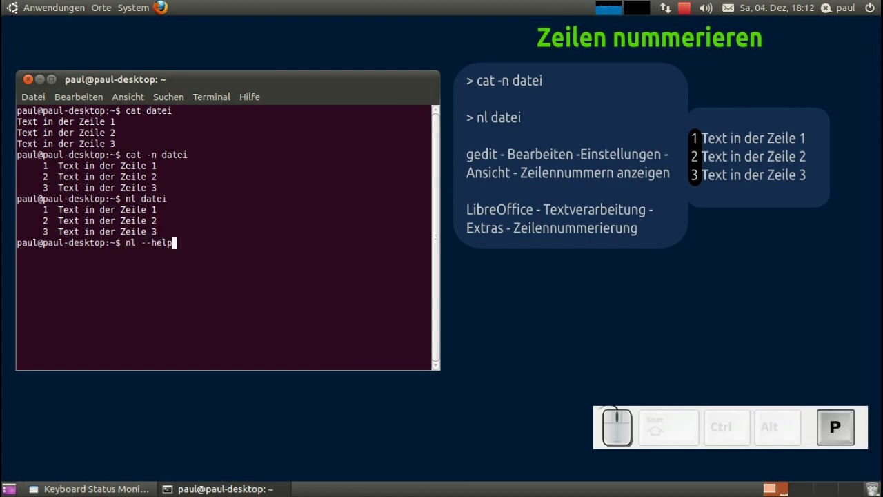
{"action": "key", "text": "Return"}
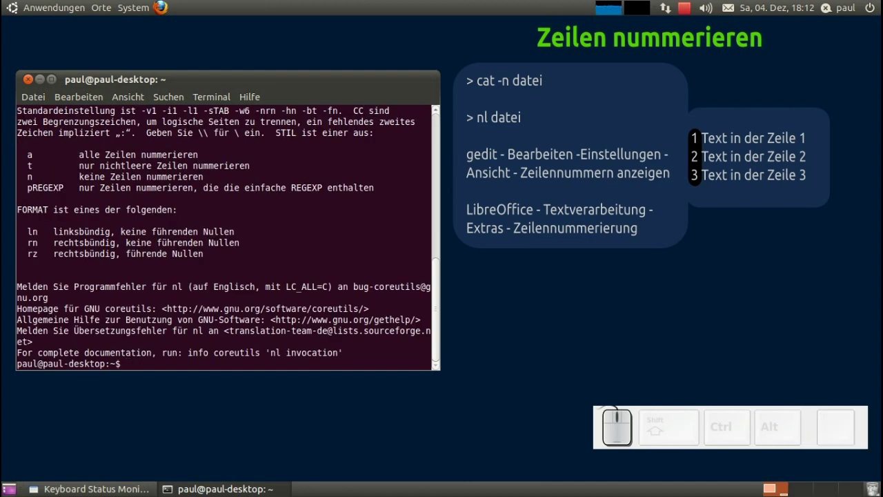
Number datei starting at 10 with nl -v 10 datei.
{"action": "key", "text": "space"}
{"action": "key", "text": "space"}
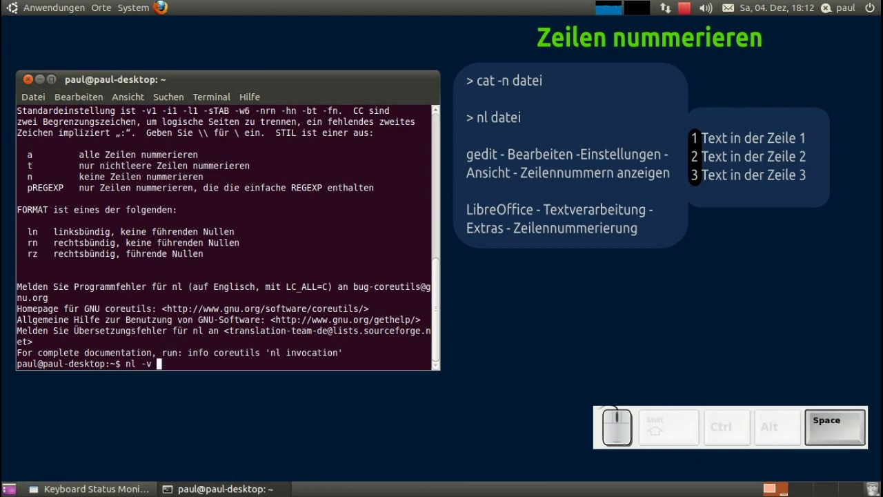
{"action": "key", "text": "space"}
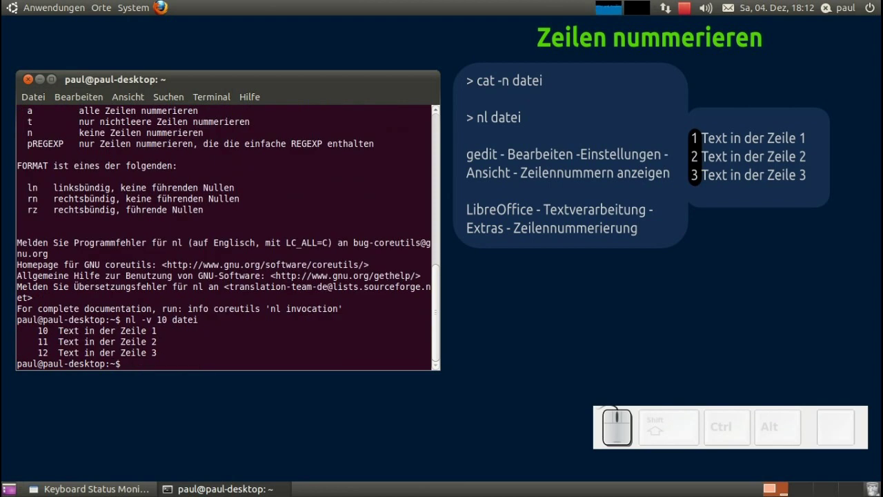
Number datei with .zeile after each number using nl -s .zeile datei.
{"action": "key", "text": "space"}
{"action": "key", "text": "-"}
{"action": "key", "text": "space"}
{"action": "key", "text": "."}
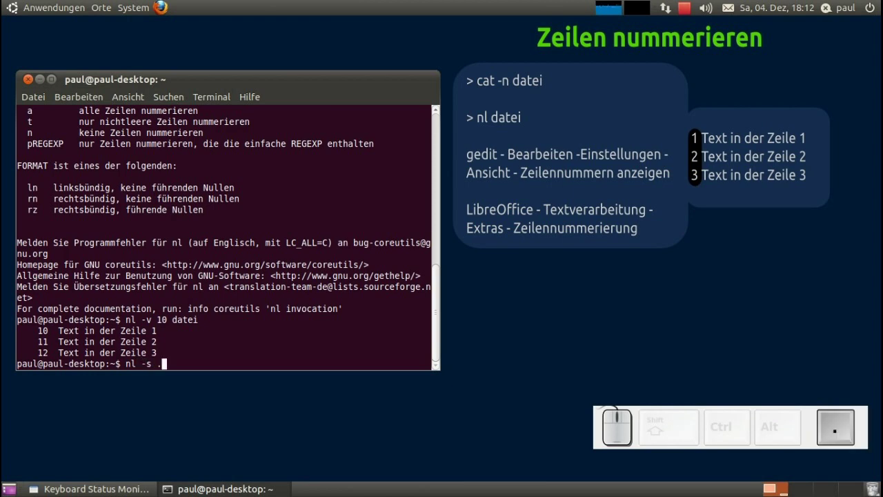
{"action": "key", "text": "e"}
{"action": "key", "text": "space"}
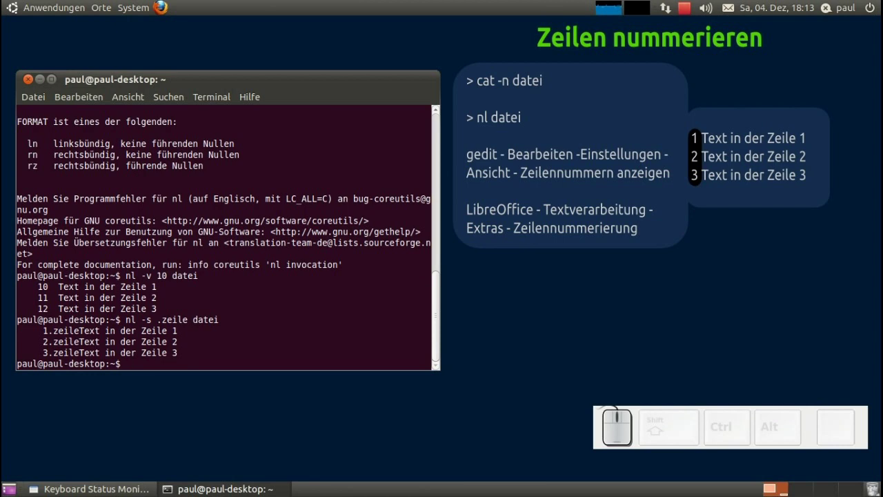
Rerun nl with the quoted separator ".zeile " so a space follows each number.
{"action": "key", "text": "Up"}
{"action": "key", "text": "Left"}
{"action": "key", "text": "Left"}
{"action": "key", "text": "Right"}
{"action": "key", "text": "shift+2"}
{"action": "key", "text": "shift+Right"}
{"action": "key", "text": "space"}
{"action": "key", "text": "shift+2"}
{"action": "key", "text": "shift+Return"}
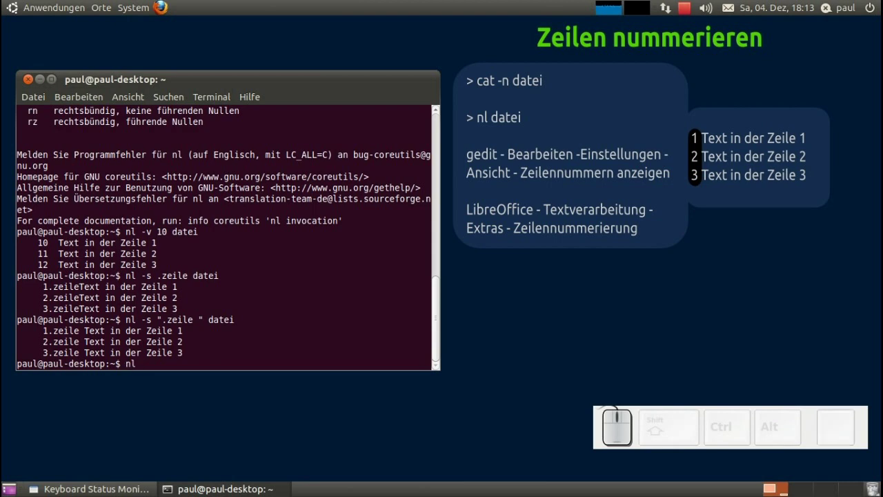
Number datei counting in steps of 5 with nl -i 5 datei.
{"action": "key", "text": "space"}
{"action": "key", "text": "-"}
{"action": "key", "text": "i"}
{"action": "key", "text": "space"}
{"action": "key", "text": "5"}
{"action": "key", "text": "space"}
{"action": "key", "text": "Return"}
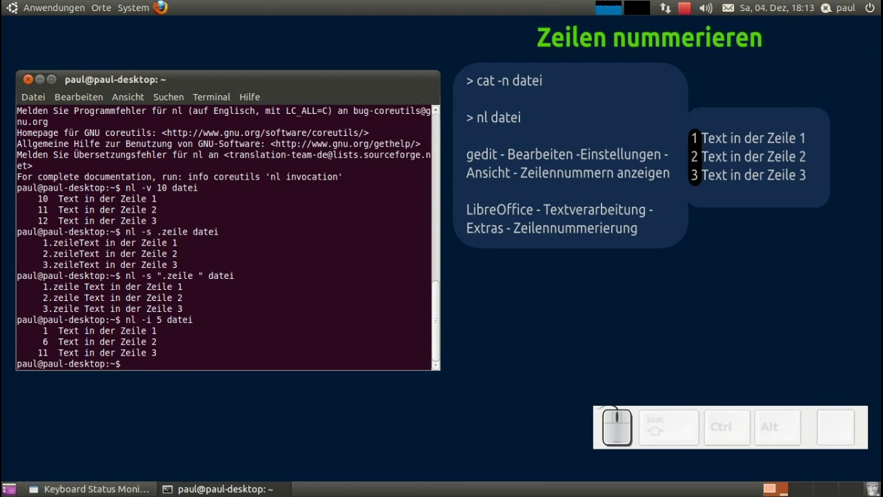
Number datei with left-aligned numbers using nl -n ln datei.
{"action": "key", "text": "n"}
{"action": "key", "text": "l"}
{"action": "key", "text": "space"}
{"action": "key", "text": "-"}
{"action": "key", "text": "n"}
{"action": "key", "text": "space"}
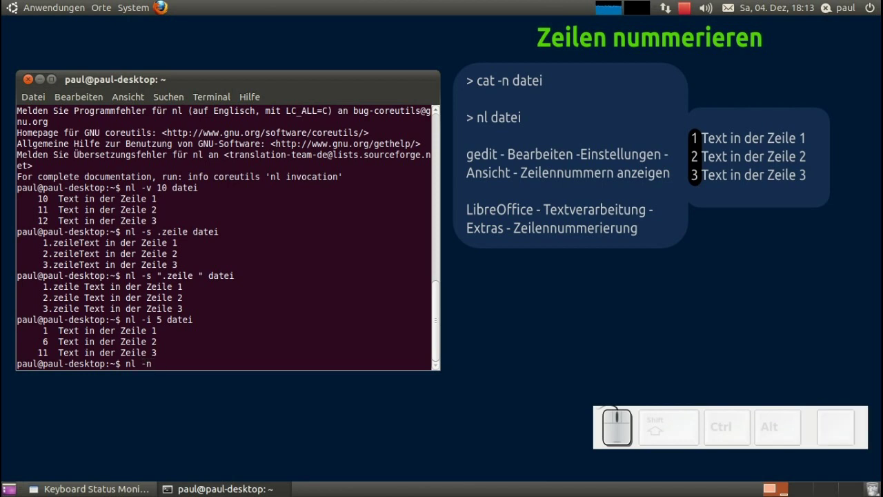
{"action": "key", "text": "space"}
{"action": "key", "text": "Return"}
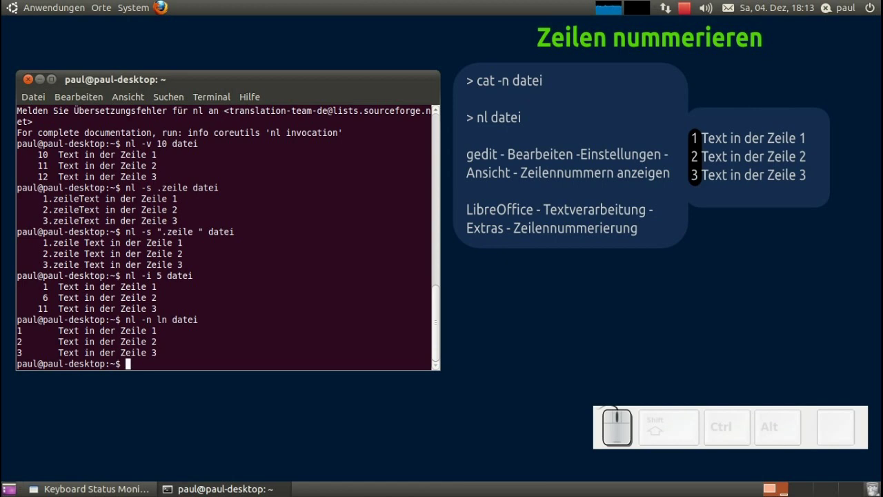
Launch gedit and bring up its Einstellungen dialog from the Bearbeiten menu.
{"action": "left_click", "coordinate": [47, 11]}
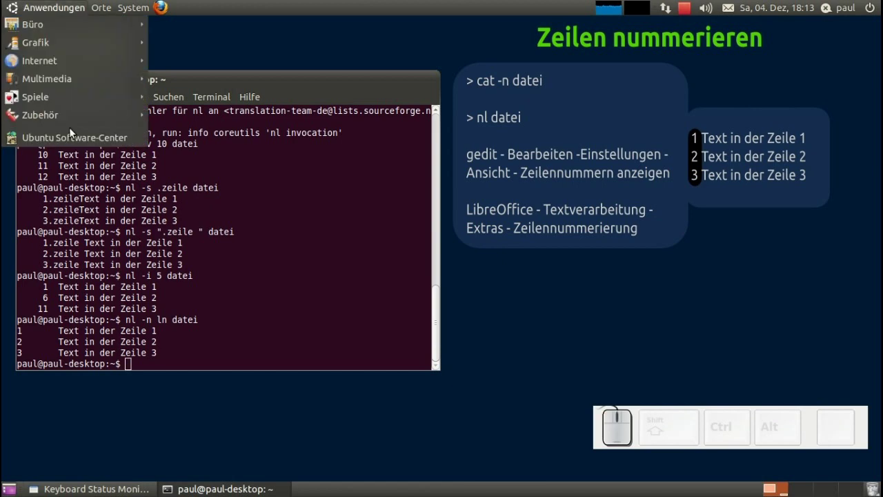
{"action": "left_click", "coordinate": [263, 245]}
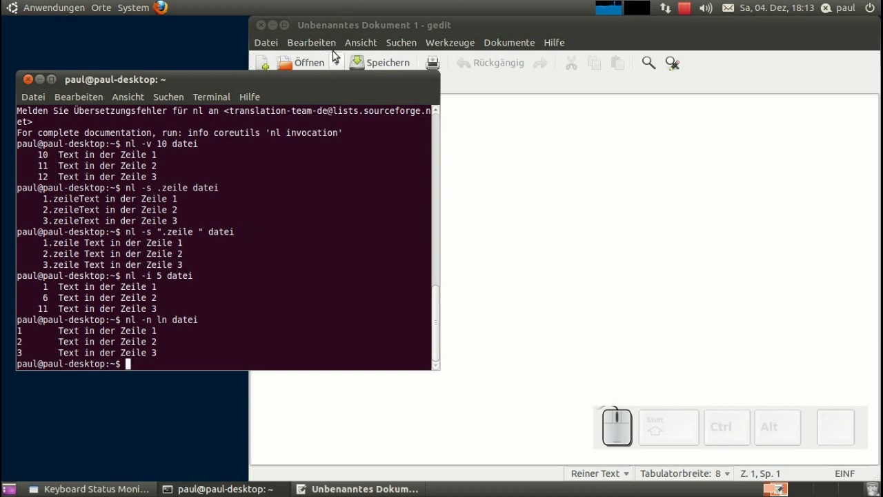
{"action": "left_click", "coordinate": [329, 48]}
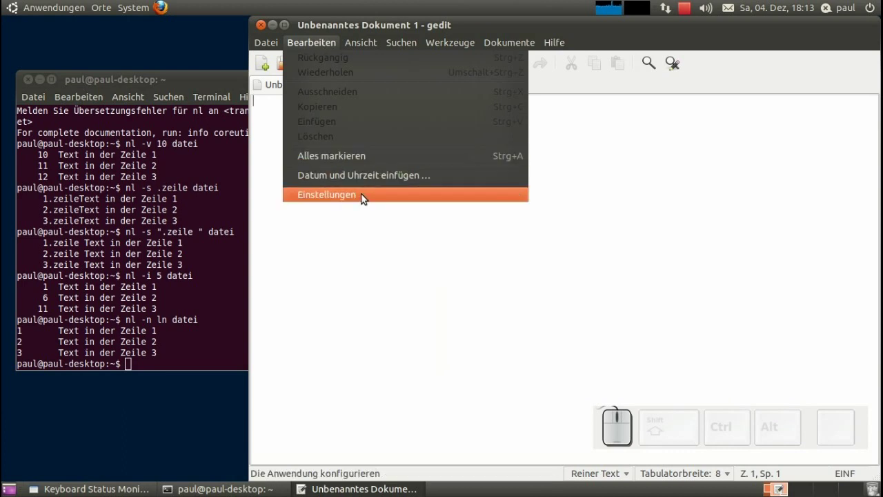
{"action": "left_click", "coordinate": [367, 202]}
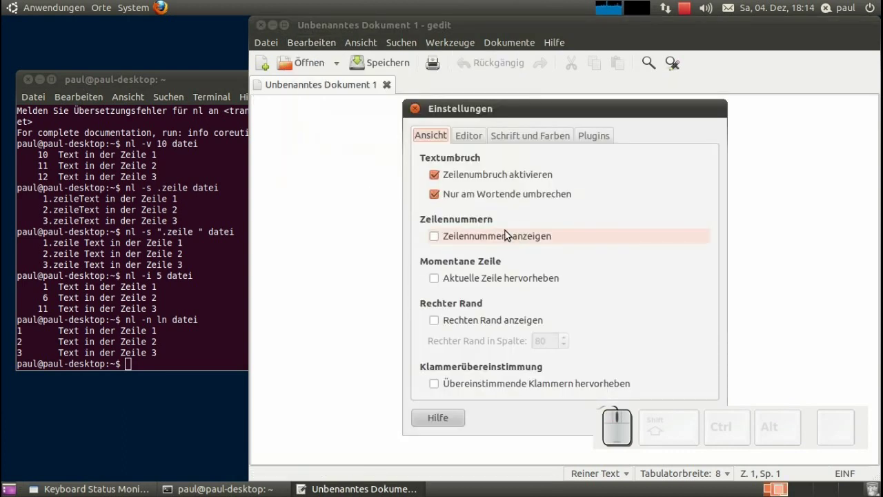
Tick Zeilennummern anzeigen, close the preferences and quit gedit.
{"action": "left_click", "coordinate": [510, 231]}
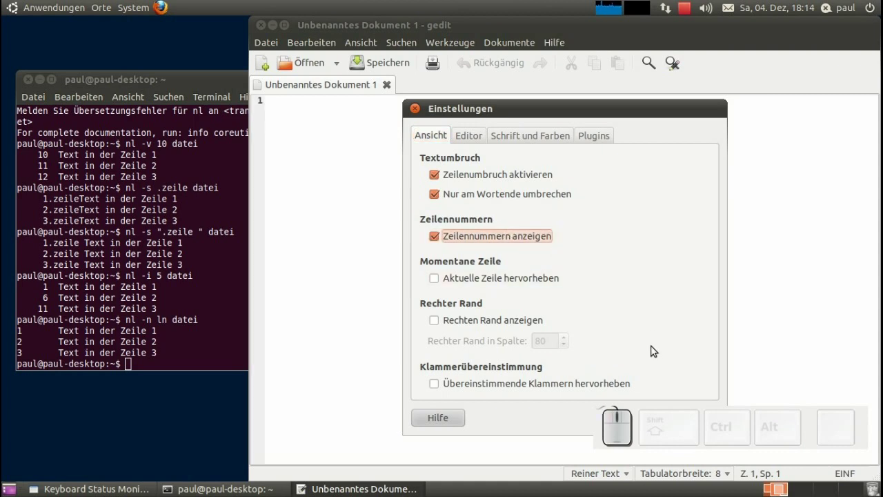
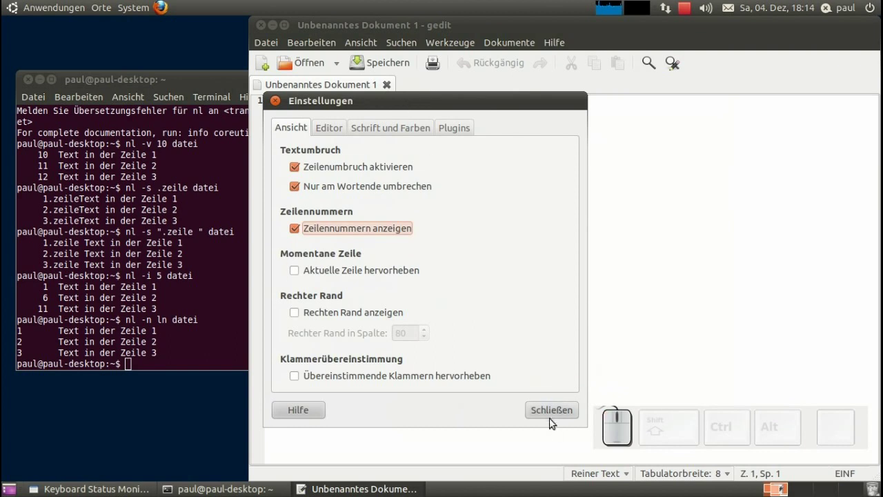
{"action": "left_click", "coordinate": [555, 410]}
{"action": "key", "text": "Return"}
{"action": "key", "text": "Return"}
Launch LibreOffice 3.3 Writer from Anwendungen > Büro with a blank document.
{"action": "left_click", "coordinate": [259, 29]}
{"action": "left_click", "coordinate": [499, 315]}
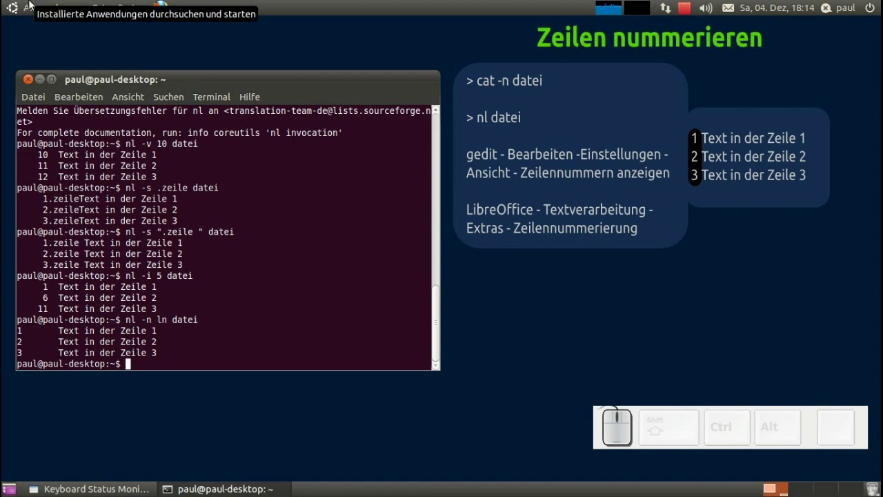
{"action": "left_click", "coordinate": [36, 9]}
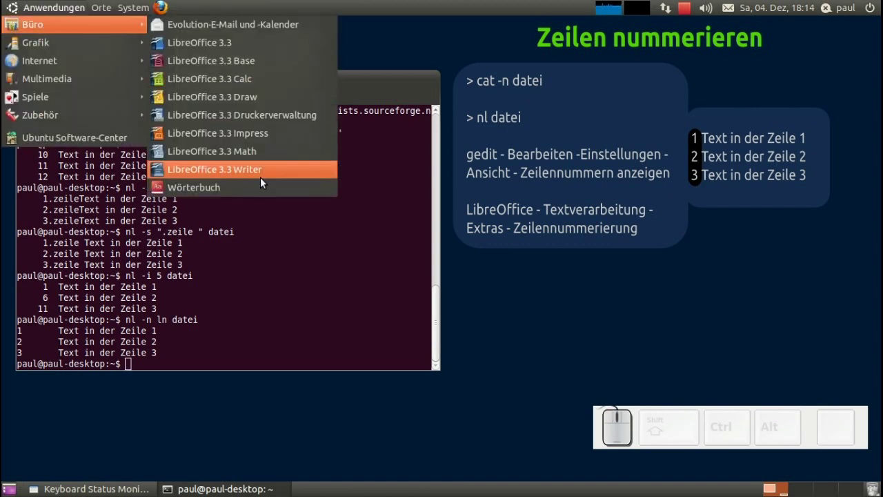
{"action": "left_click", "coordinate": [259, 181]}
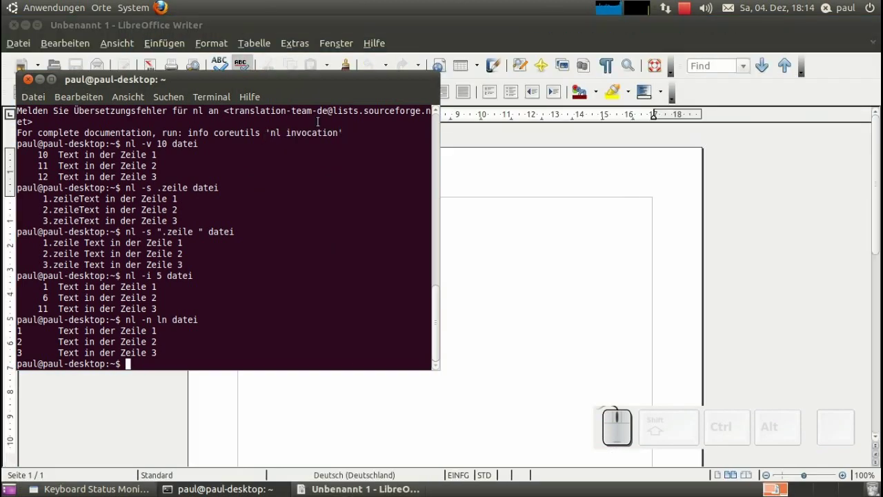
{"action": "left_click", "coordinate": [325, 29]}
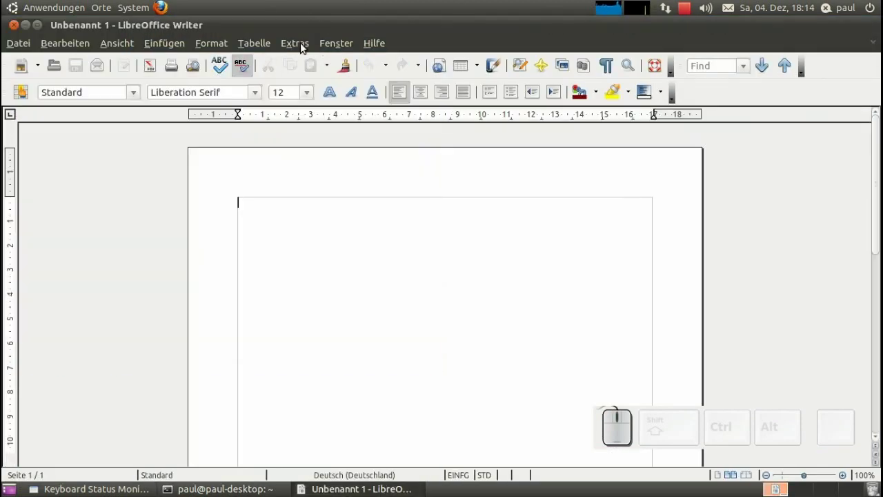
In Extras > Zeilennummerierung, switch numbering on with an Intervall of 1.
{"action": "left_click", "coordinate": [303, 43]}
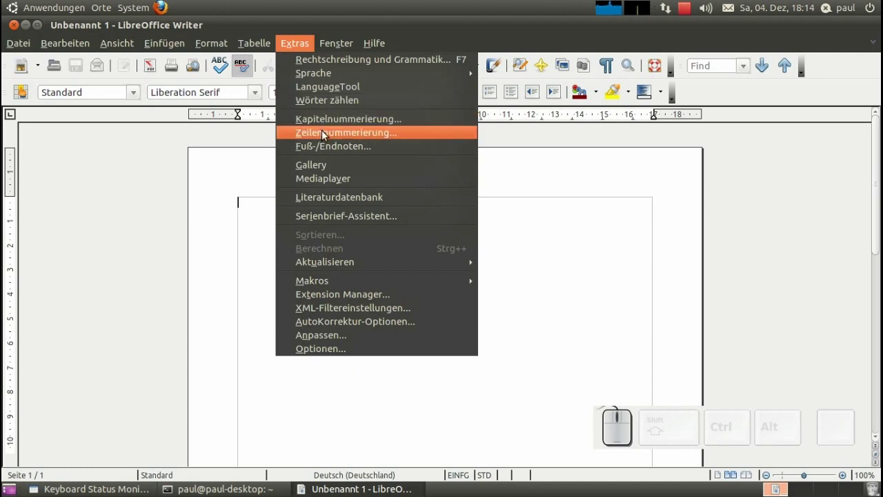
{"action": "left_click", "coordinate": [328, 138]}
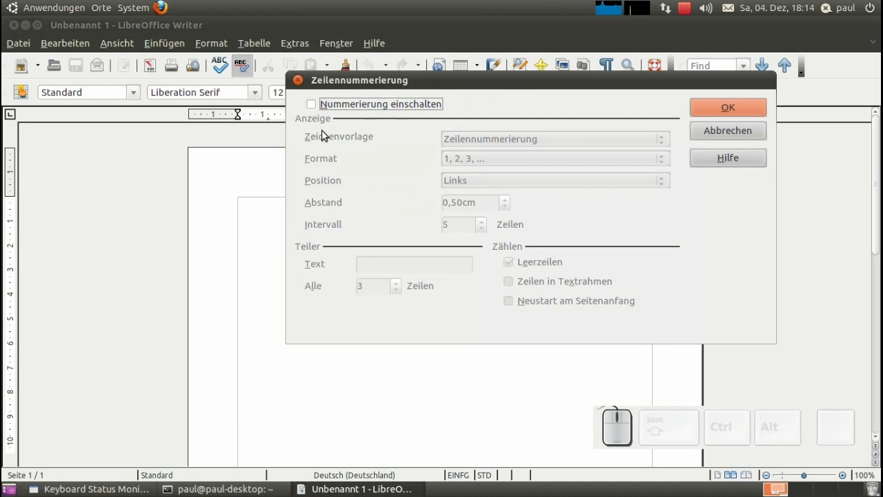
{"action": "left_click", "coordinate": [342, 115]}
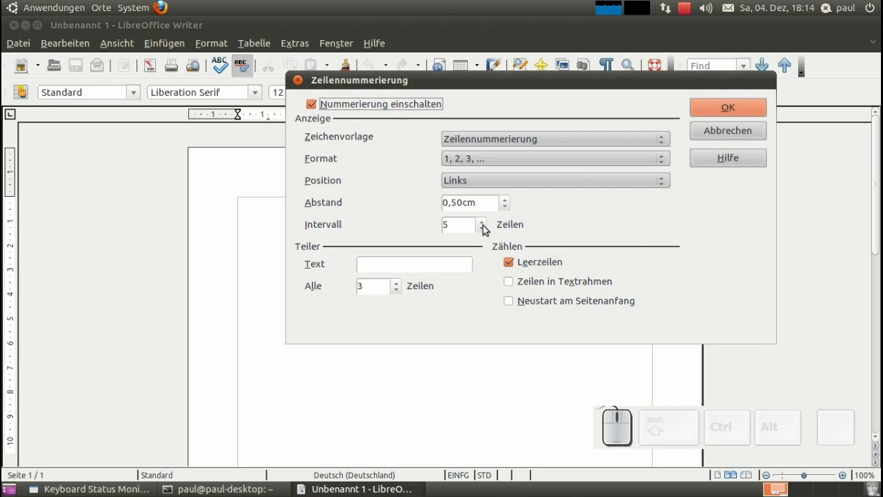
{"action": "left_click", "coordinate": [489, 228]}
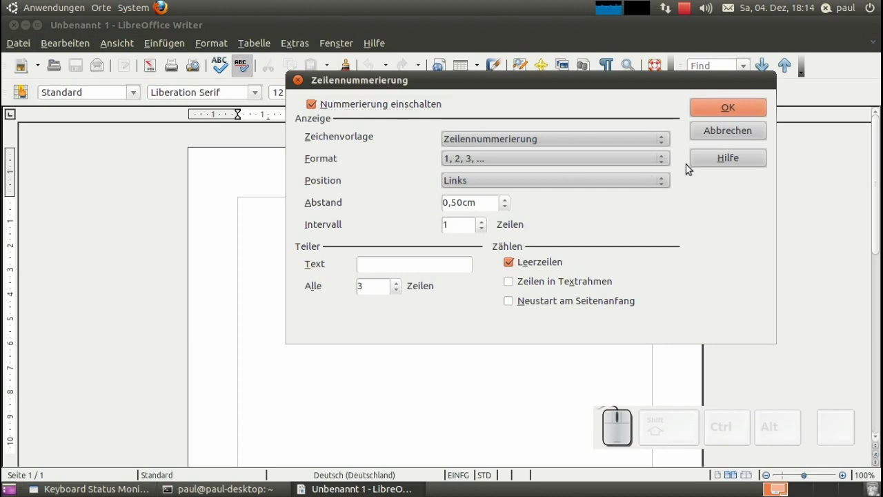
{"action": "left_click", "coordinate": [713, 107]}
Add empty lines so the document shows line numbers 1 to 6.
{"action": "key", "text": "Return"}
{"action": "key", "text": "Return"}
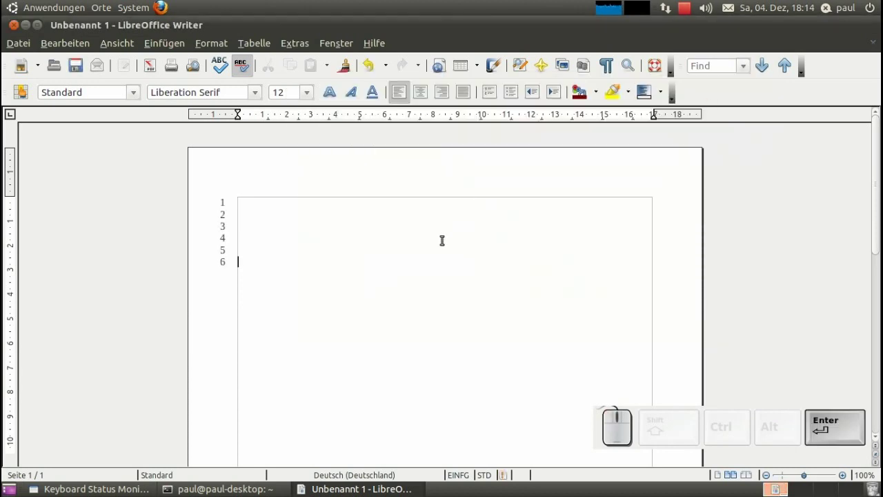